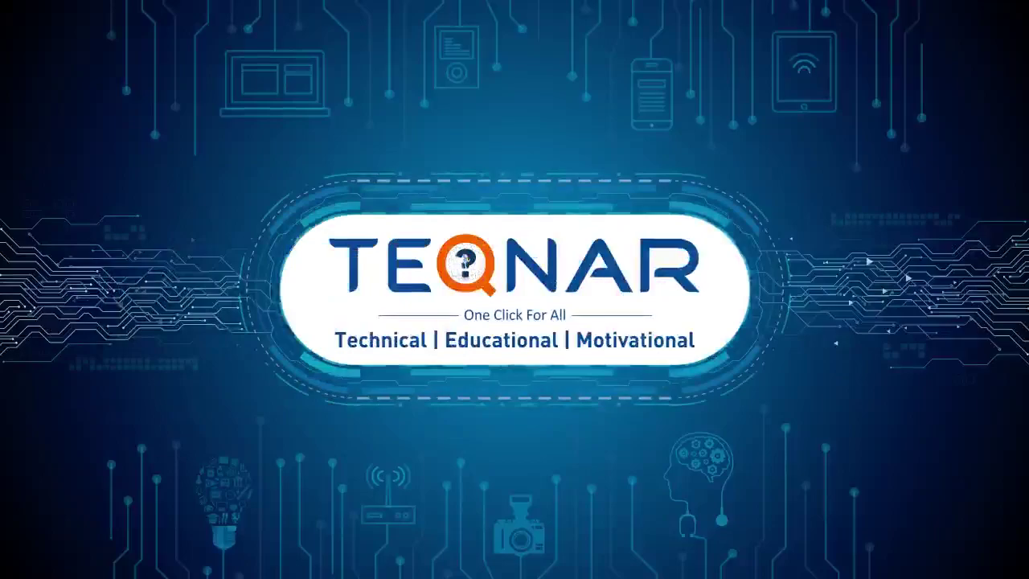
Maximize the Perspective viewport and set display units to metric centimeters in Units Setup
{"action": "left_click", "coordinate": [807, 82]}
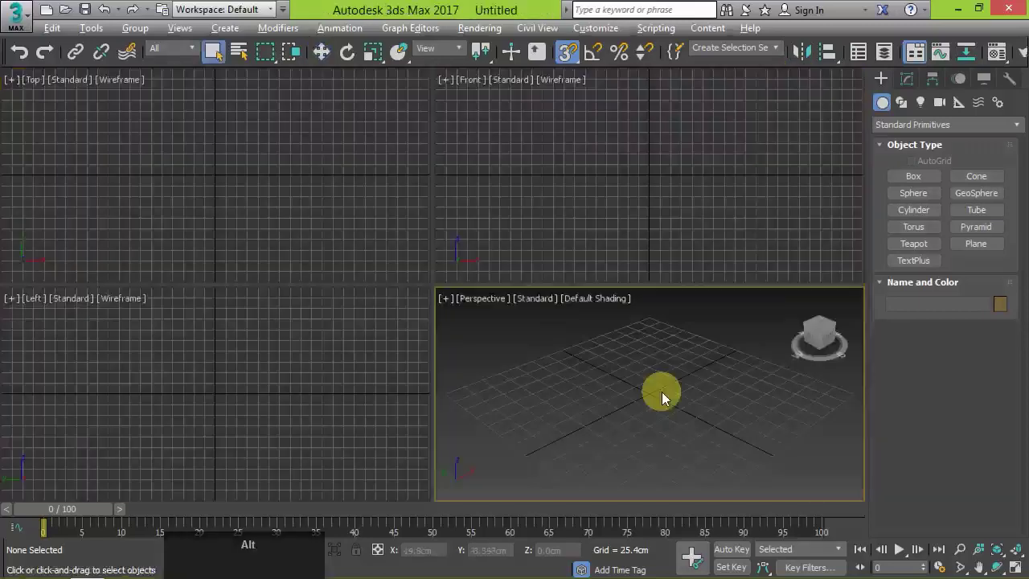
{"action": "key", "text": "alt+w"}
{"action": "left_click", "coordinate": [23, 16]}
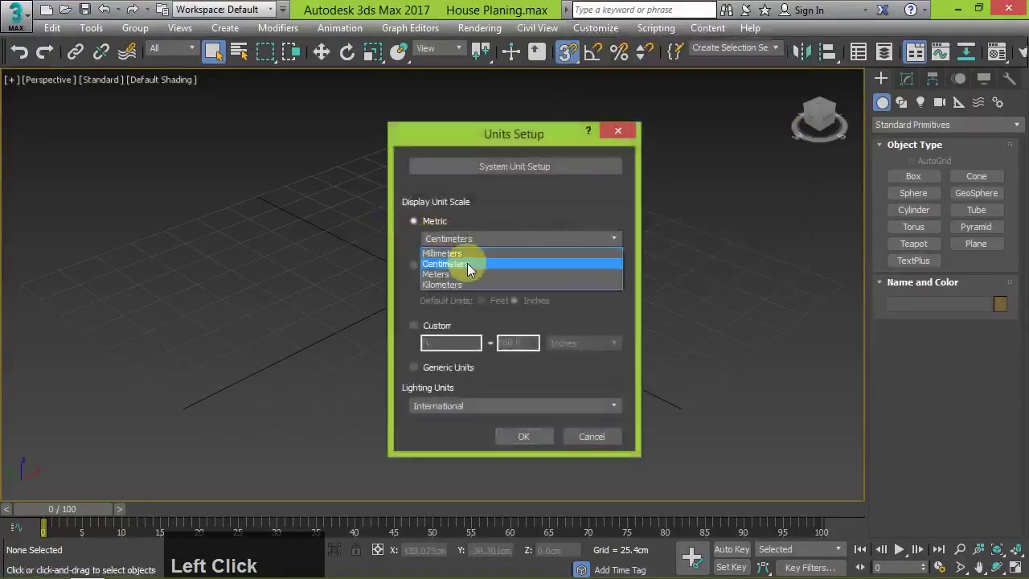
{"action": "left_click", "coordinate": [614, 186]}
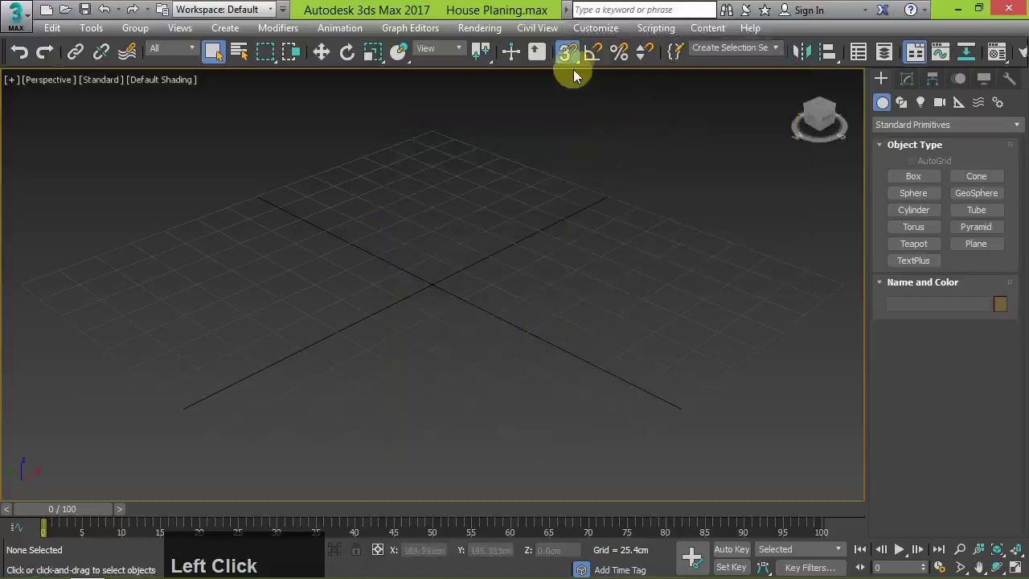
Create a plane with 45 cm length and width and 3 segments each way
{"action": "right_click", "coordinate": [572, 57]}
{"action": "left_click", "coordinate": [511, 210]}
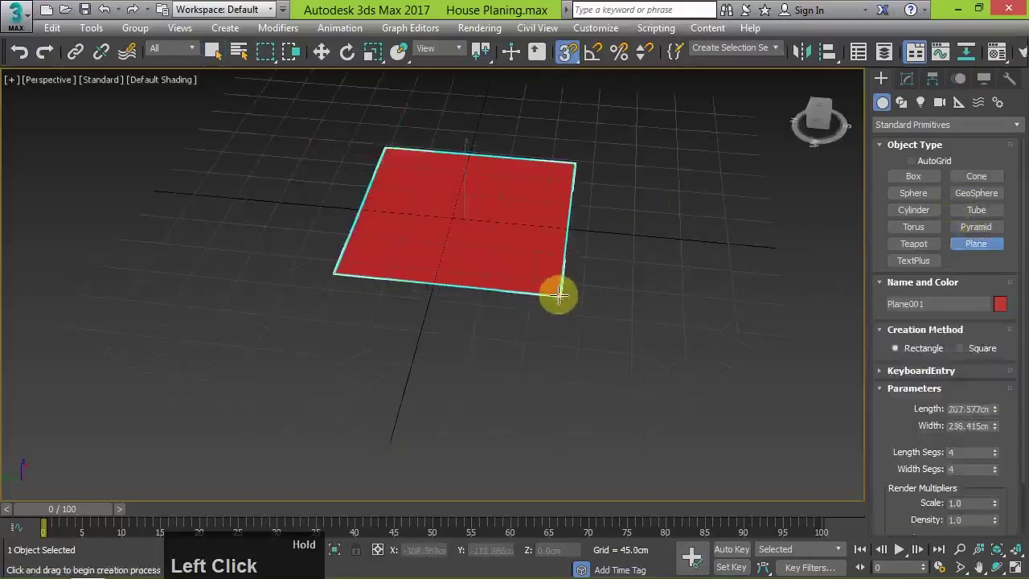
{"action": "key", "text": "Tab"}
{"action": "key", "text": "g"}
Centre the plane at the world origin with X, Y and Z set to 0
{"action": "left_click", "coordinate": [331, 47]}
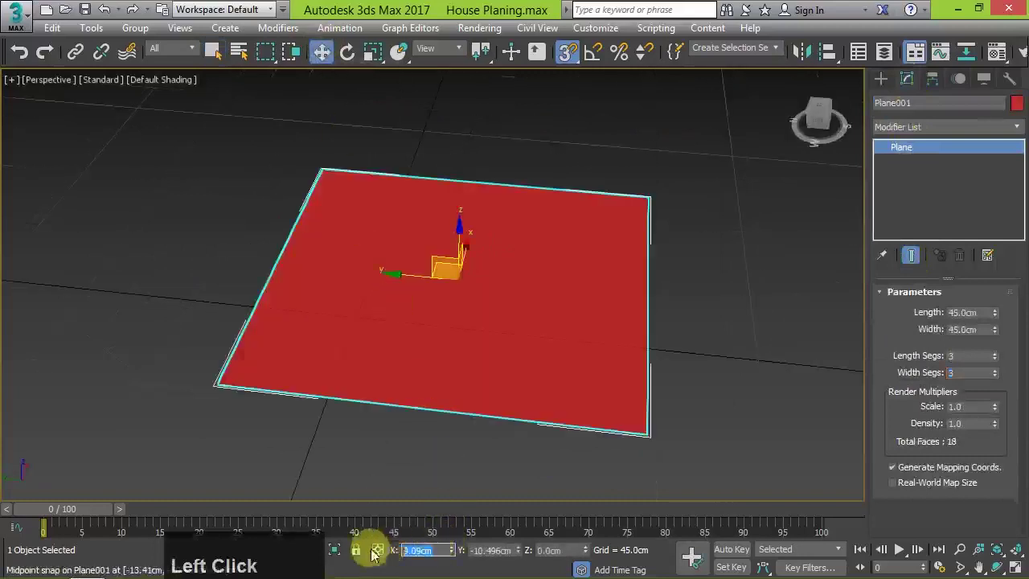
{"action": "key", "text": "Tab"}
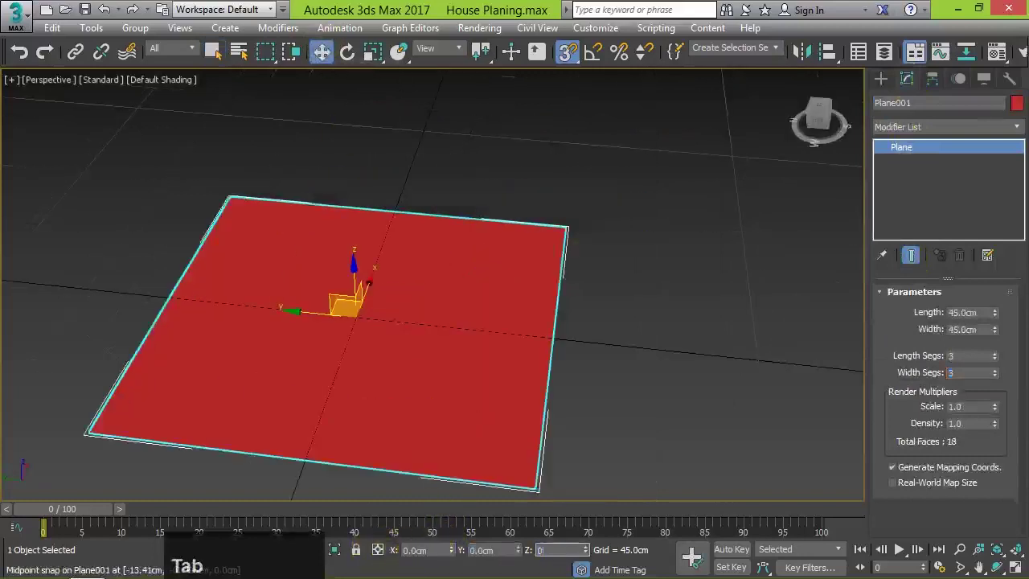
{"action": "left_click", "coordinate": [705, 301]}
{"action": "key", "text": "F3"}
{"action": "left_click", "coordinate": [827, 343]}
{"action": "scroll", "scroll_direction": "up", "scroll_amount": 3}
{"action": "left_click", "coordinate": [697, 416]}
Show edged faces on the plane, clear the selection and frame the floor in view
{"action": "key", "text": "p"}
{"action": "left_click", "coordinate": [696, 330]}
{"action": "scroll", "scroll_direction": "down", "scroll_amount": 3}
{"action": "scroll", "scroll_direction": "up", "scroll_amount": 3}
{"action": "left_click", "coordinate": [628, 378]}
{"action": "key", "text": "F4"}
{"action": "left_click", "coordinate": [602, 375]}
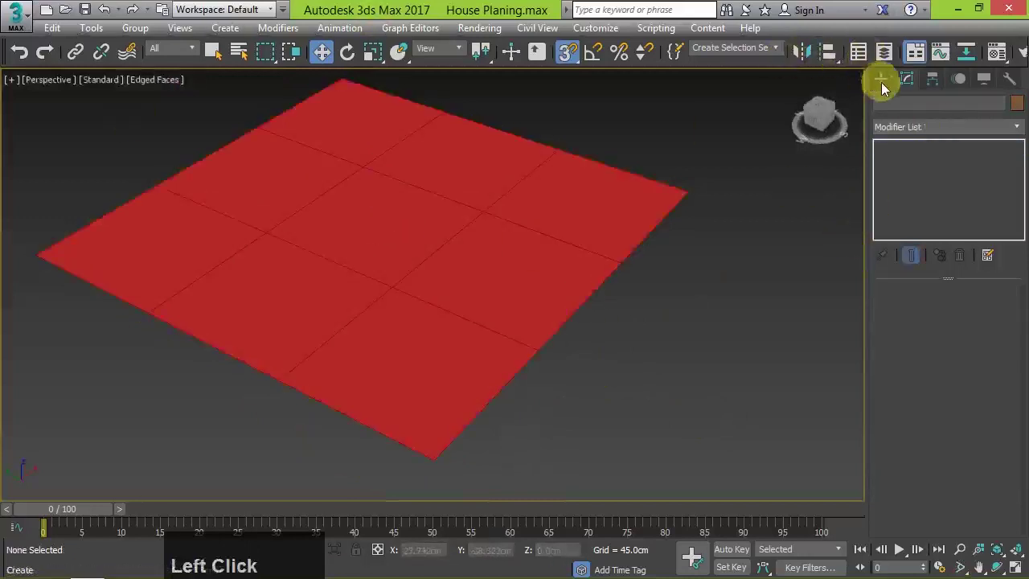
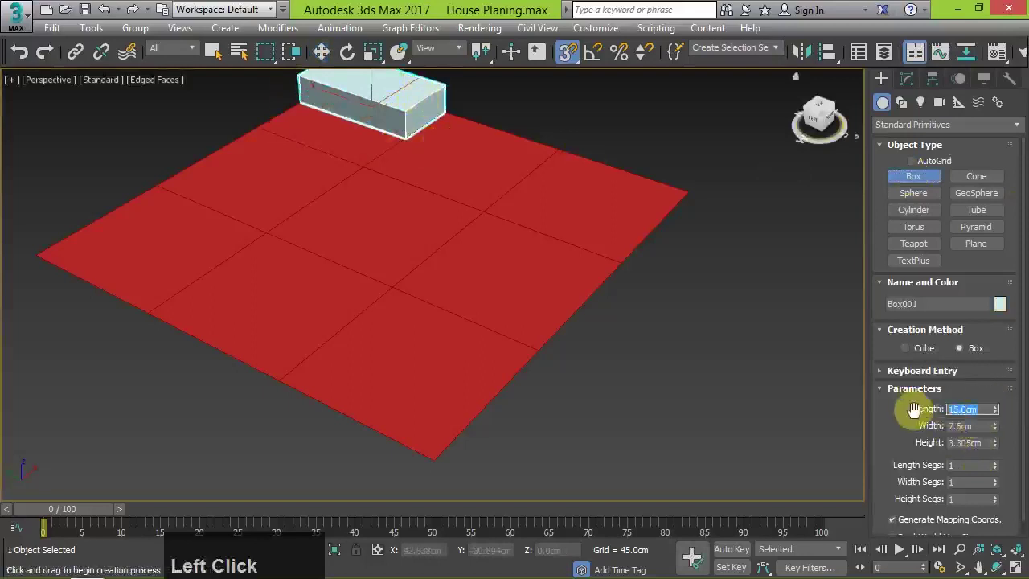
Create a 15 × 0.5 × 3 cm box wall and snap-move it onto the floor's edge
{"action": "key", "text": "Tab"}
{"action": "key", "text": "BackSpace"}
{"action": "key", "text": "Tab"}
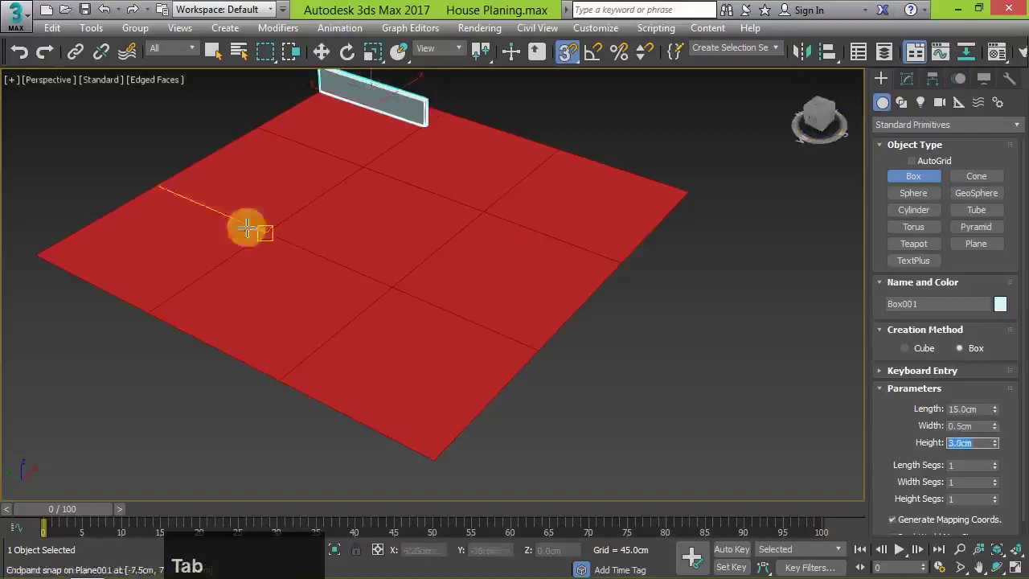
{"action": "left_click", "coordinate": [215, 55]}
{"action": "left_click", "coordinate": [280, 209]}
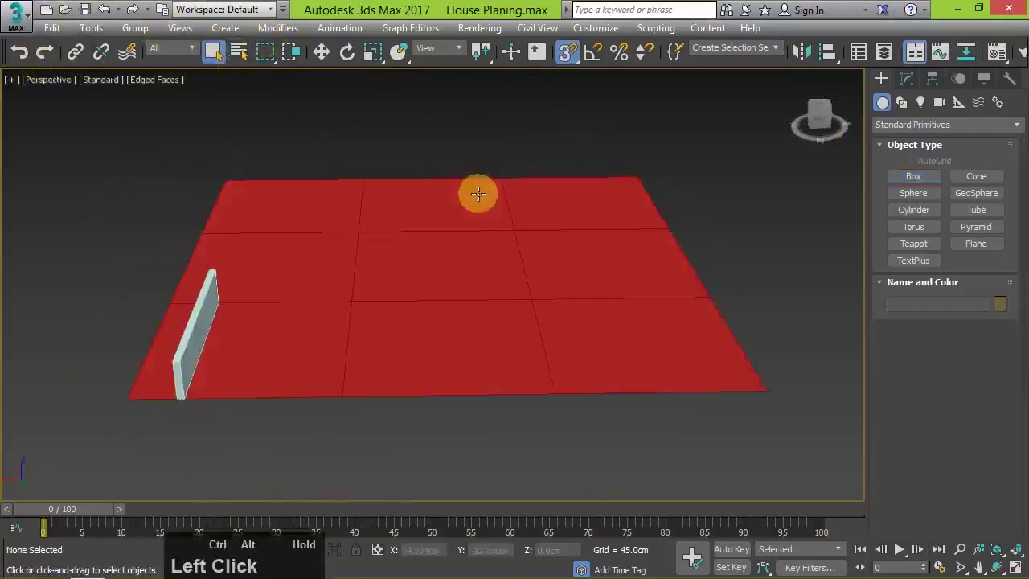
{"action": "scroll", "scroll_direction": "up", "scroll_amount": 3}
Colour the floor lavender and the wall magenta, and rename the box Wall001
{"action": "left_click", "coordinate": [1010, 303]}
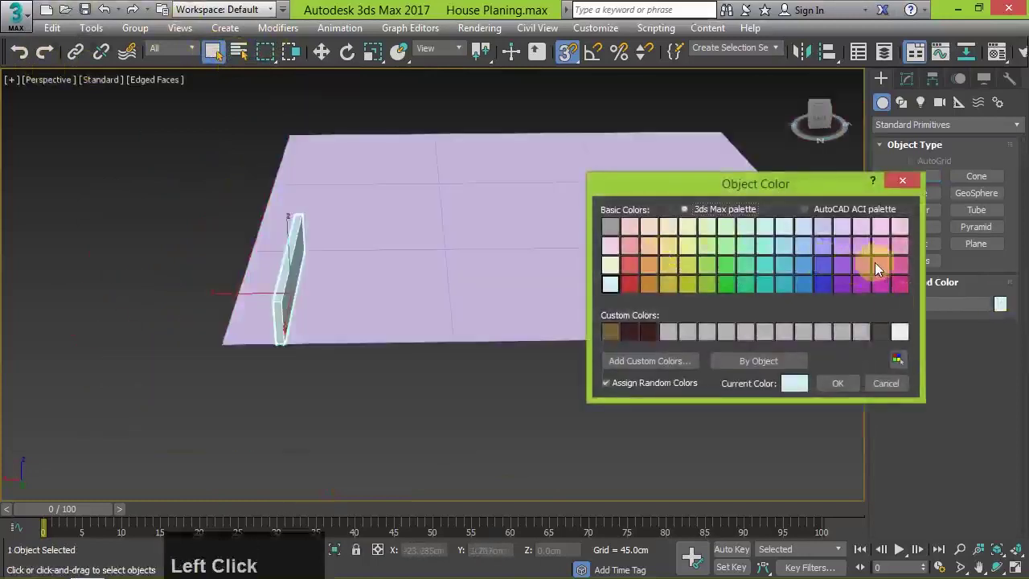
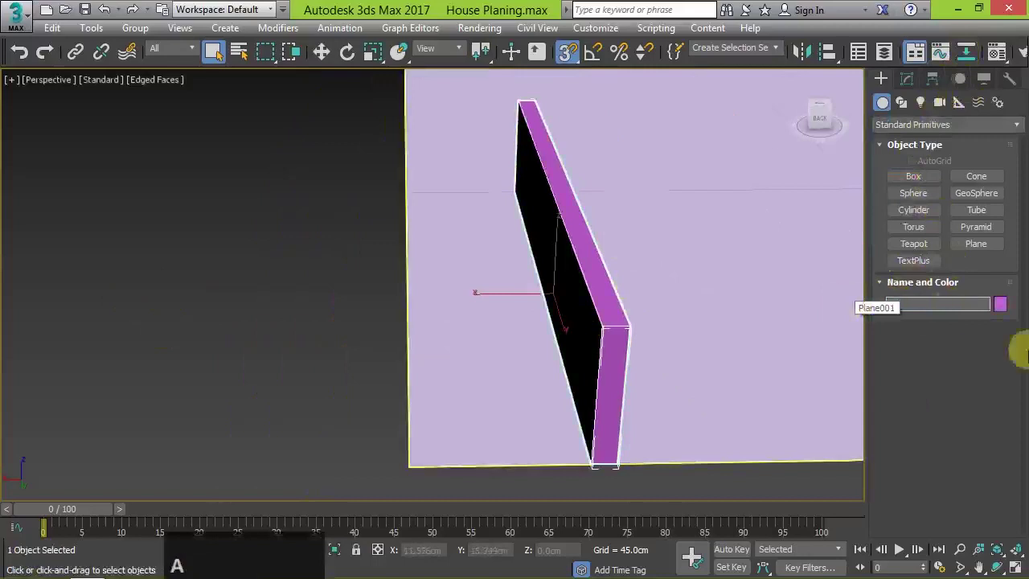
{"action": "key", "text": "l"}
{"action": "key", "text": "l"}
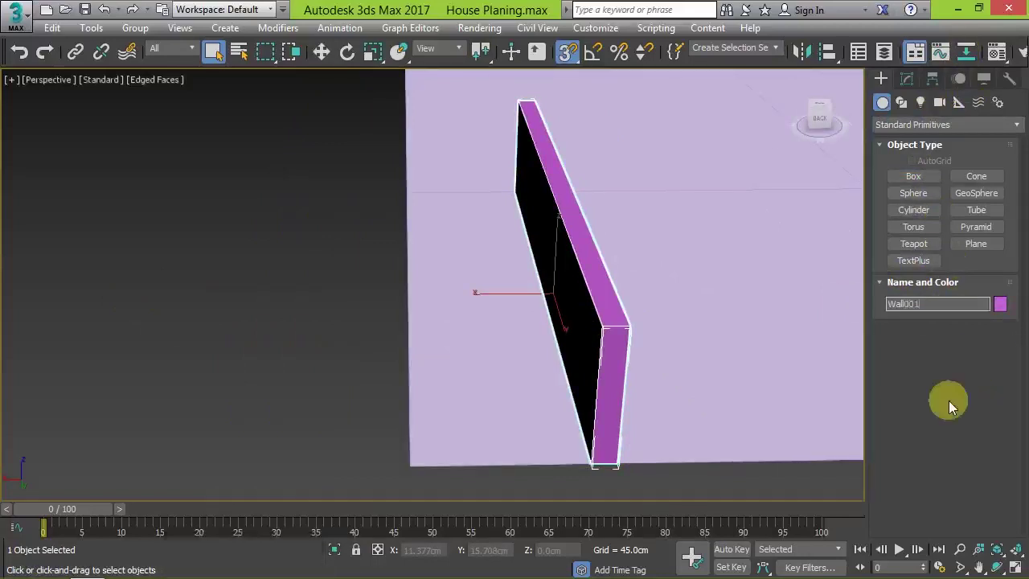
Orbit around the floor, deselect the wall and switch the view to orthographic
{"action": "left_click_drag", "start_coordinate": [700, 379], "coordinate": [654, 475]}
{"action": "left_click", "coordinate": [685, 422]}
{"action": "scroll", "scroll_direction": "down", "scroll_amount": 3}
{"action": "key", "text": "t"}
{"action": "left_click", "coordinate": [584, 129]}
{"action": "scroll", "scroll_direction": "up", "scroll_amount": 3}
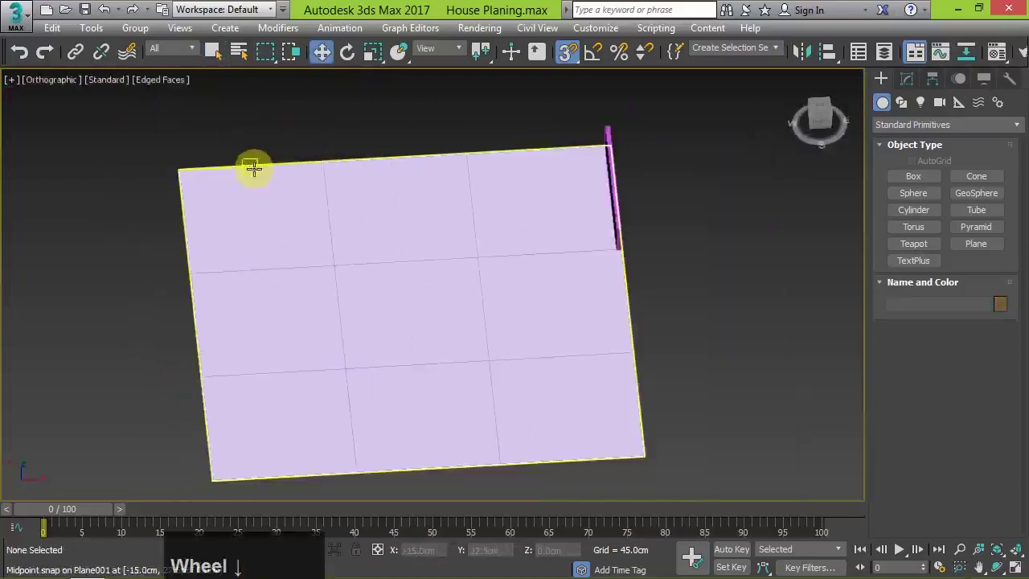
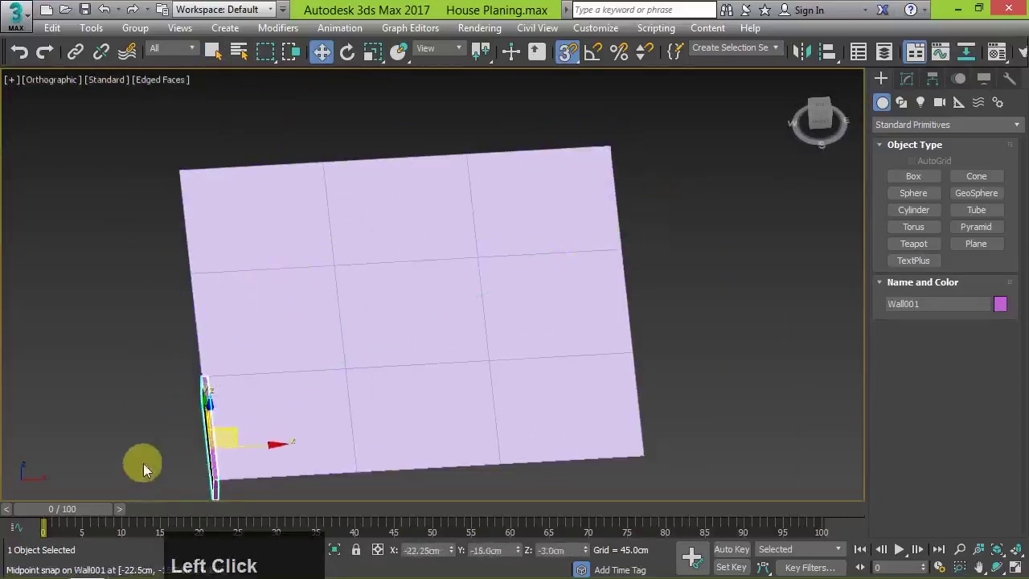
Snap Wall001 to the floor corner and place a cloned Wall002 end to end along the edge
{"action": "left_click", "coordinate": [584, 343]}
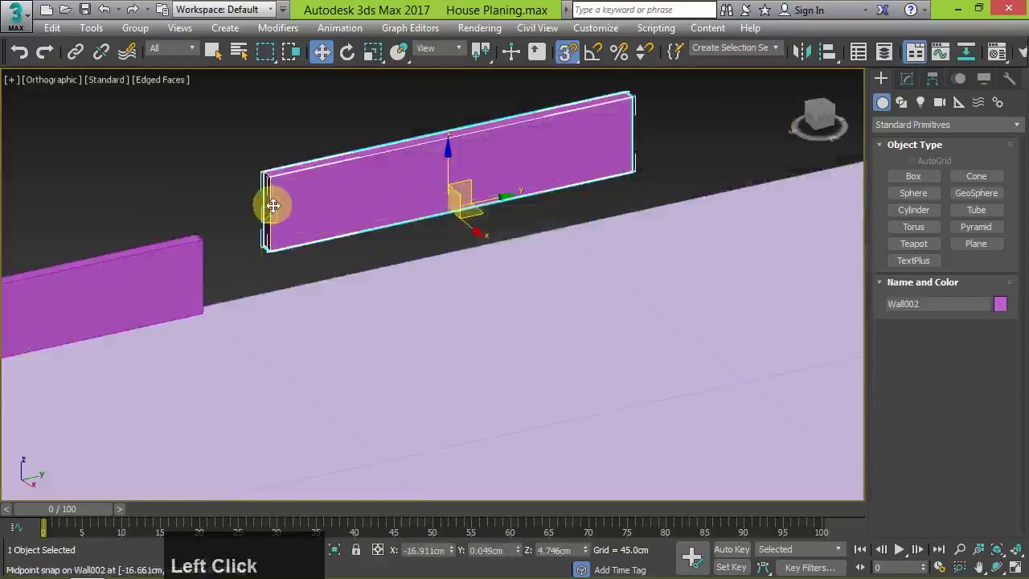
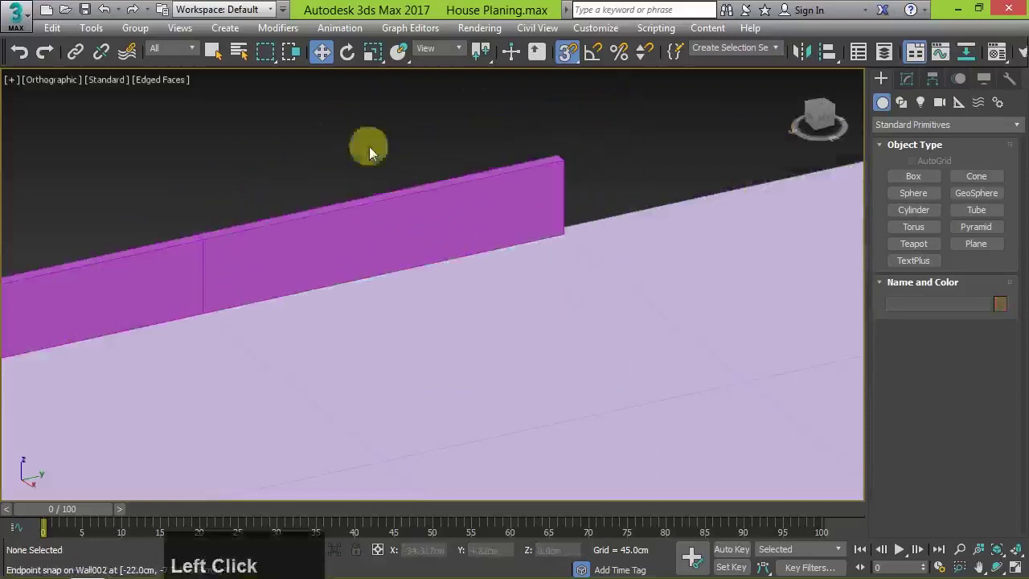
{"action": "left_click", "coordinate": [609, 166]}
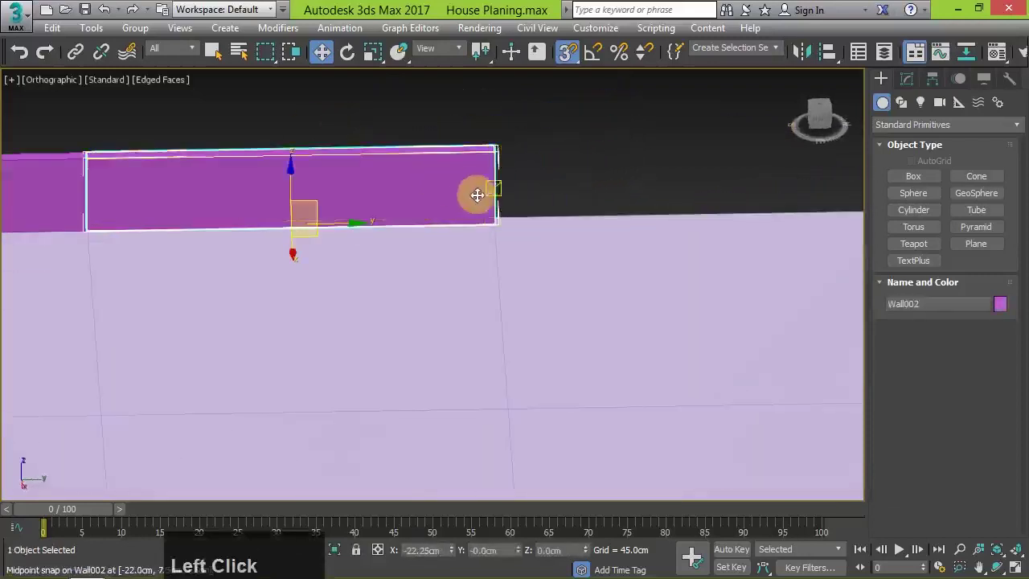
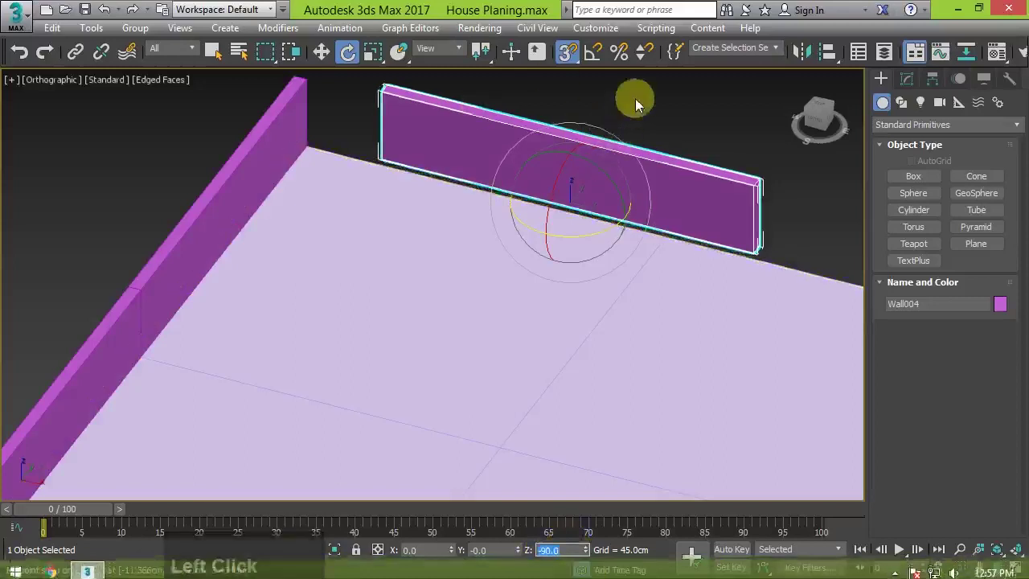
Set the 90-degree rotated Wall004 against the next floor edge and snap further wall copies into line
{"action": "left_click", "coordinate": [644, 102]}
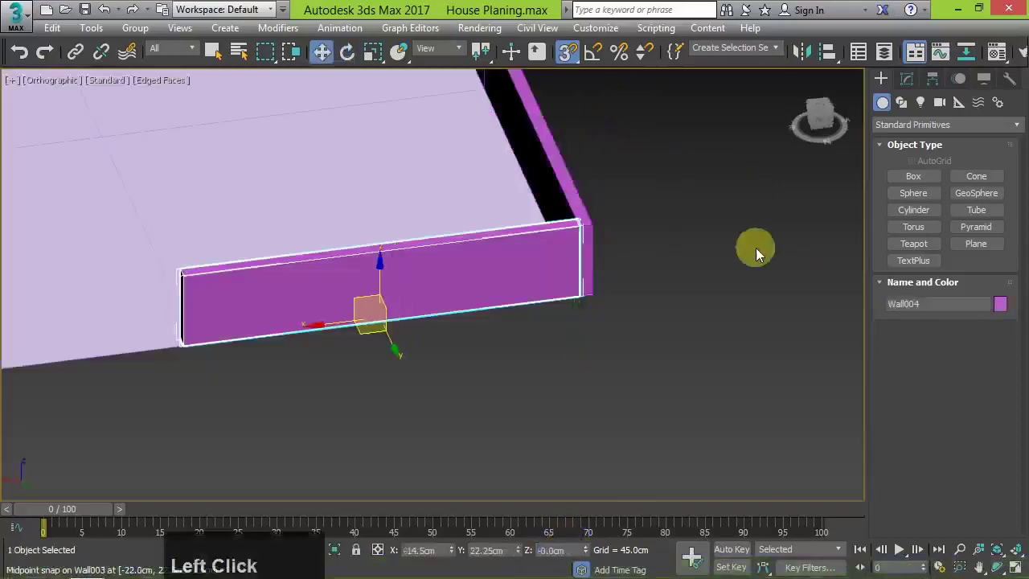
{"action": "left_click", "coordinate": [579, 384]}
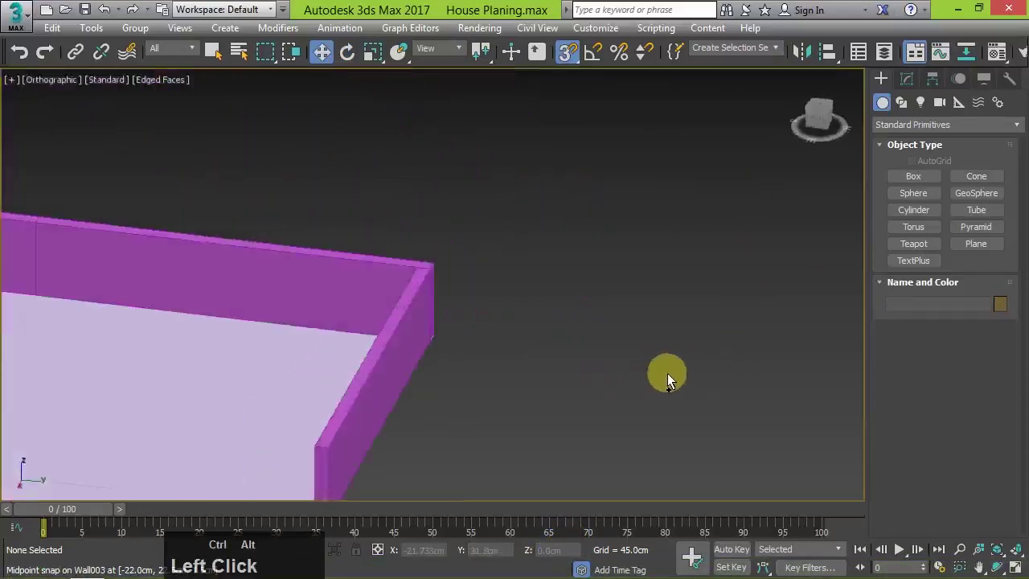
{"action": "scroll", "scroll_direction": "down", "scroll_amount": 3}
{"action": "scroll", "scroll_direction": "up", "scroll_amount": 3}
{"action": "left_click", "coordinate": [535, 346]}
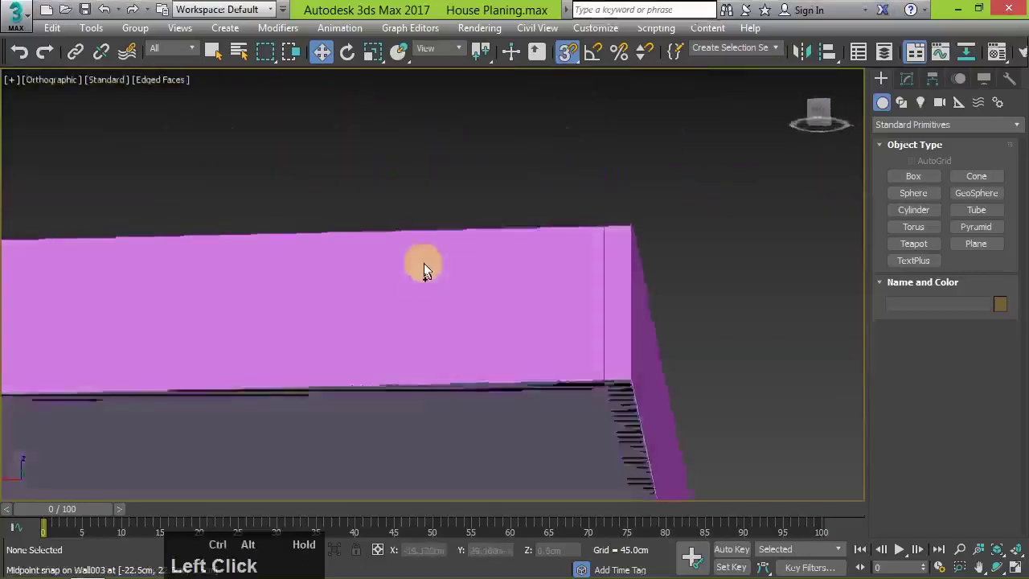
{"action": "scroll", "scroll_direction": "down", "scroll_amount": 3}
{"action": "left_click", "coordinate": [622, 255]}
{"action": "left_click", "coordinate": [622, 256]}
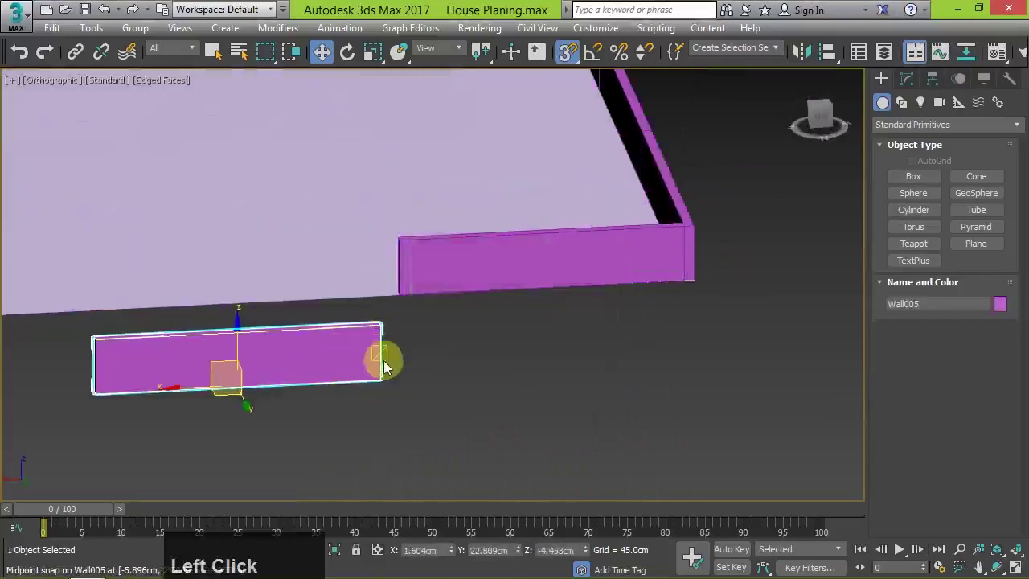
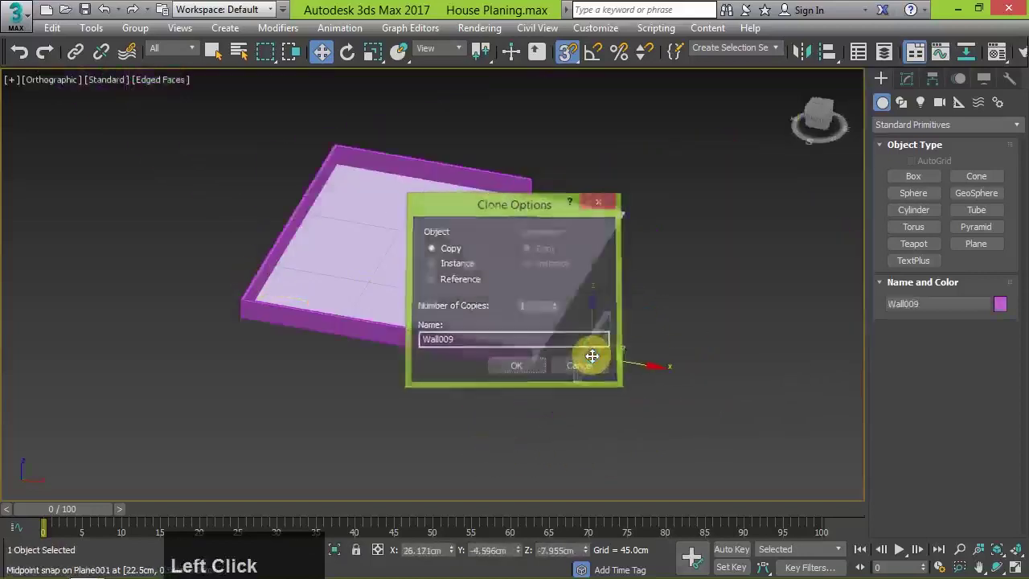
Zoom in and out to inspect the walls lining the floor's border
{"action": "scroll", "scroll_direction": "up", "scroll_amount": 3}
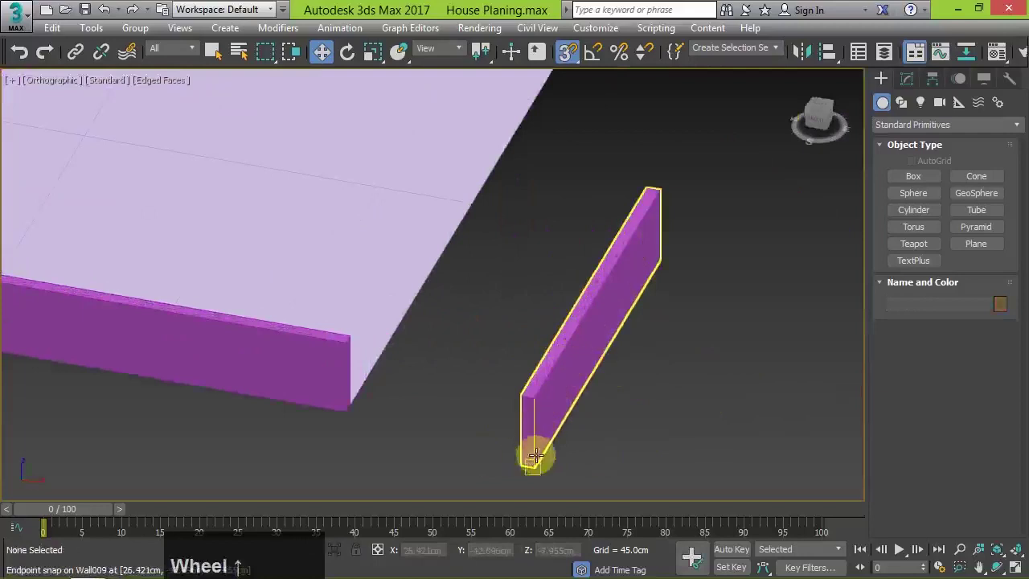
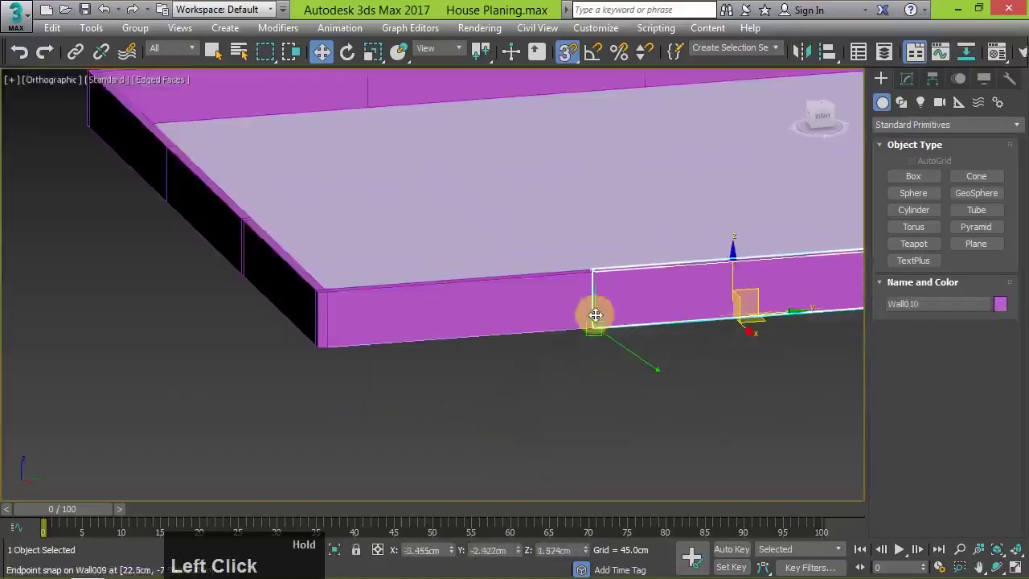
{"action": "scroll", "scroll_direction": "down", "scroll_amount": 3}
{"action": "scroll", "scroll_direction": "up", "scroll_amount": 3}
Set the current perspective of the walled floor as the ViewCube home view
{"action": "left_click", "coordinate": [802, 84]}
{"action": "right_click", "coordinate": [802, 83]}
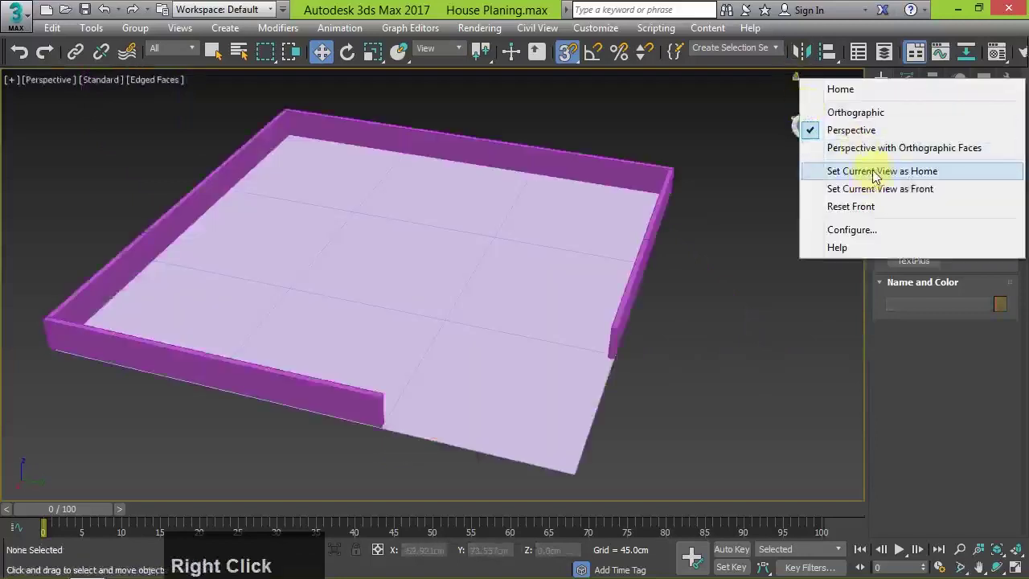
{"action": "left_click", "coordinate": [868, 174]}
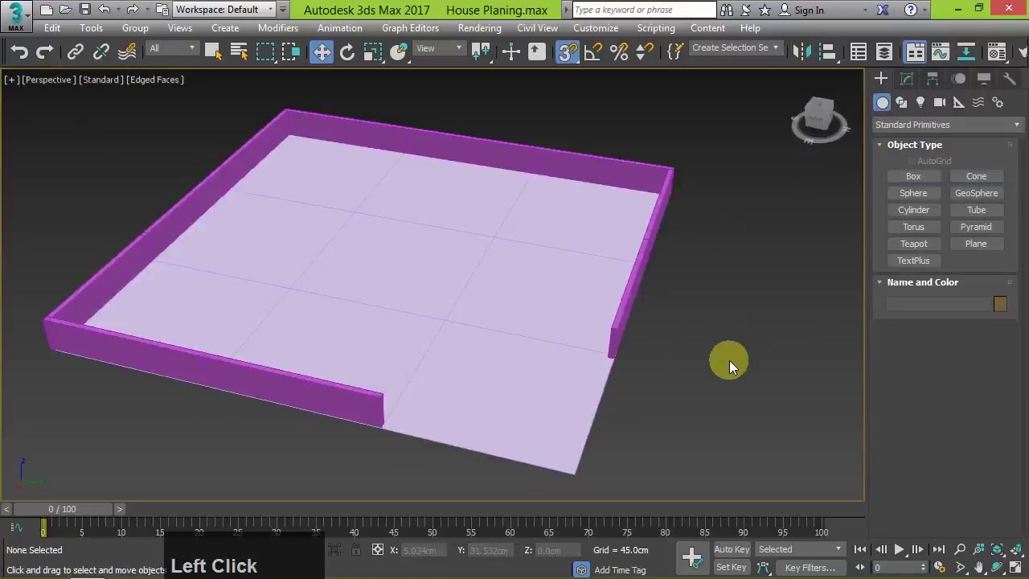